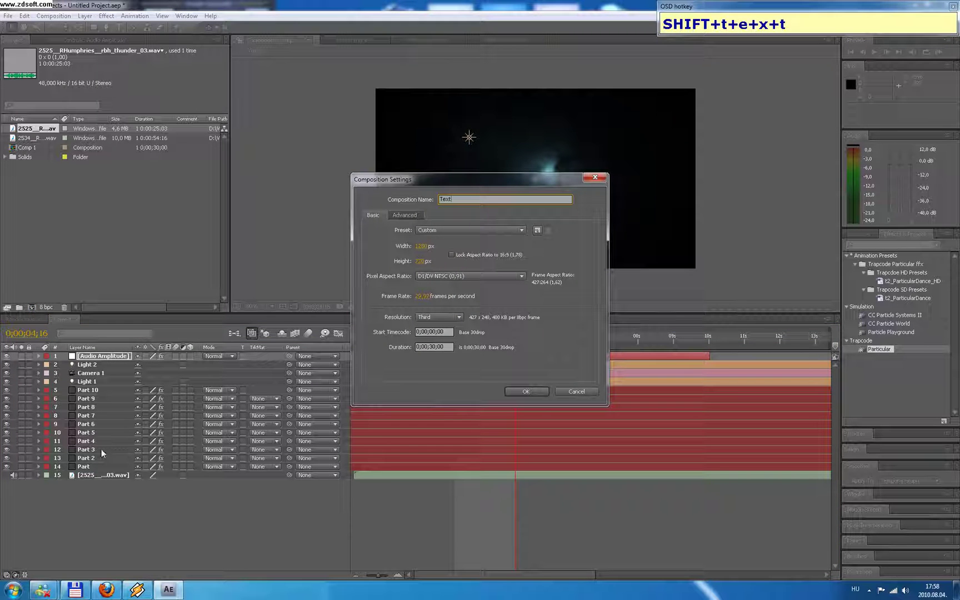
Step: Confirm the Composition Settings for the new Text composition
click(524, 395)
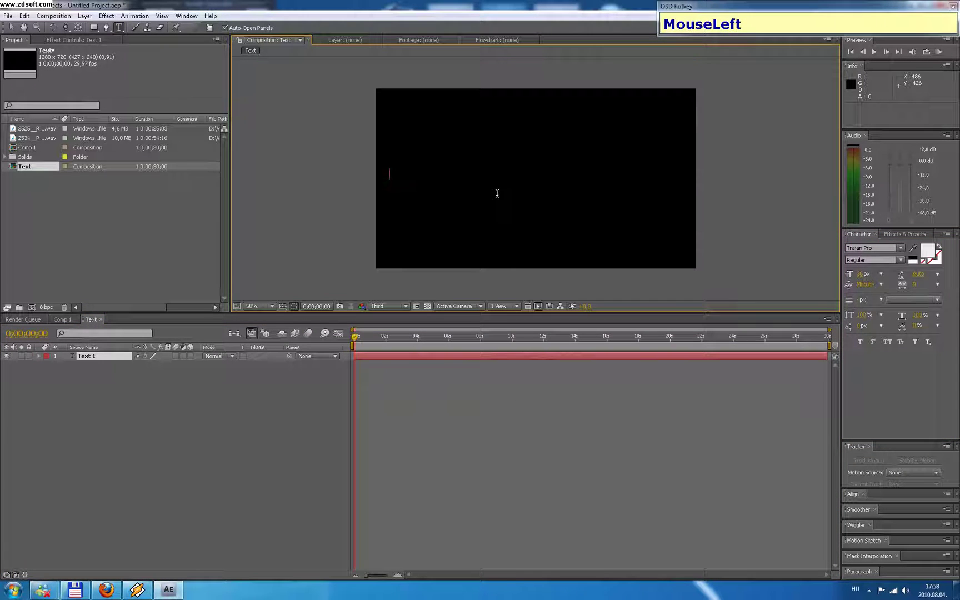
Step: Enter the title text "Thunderstorm" and scrub its font size up so it spans the frame
text(T+h+u+n+d+e+r)
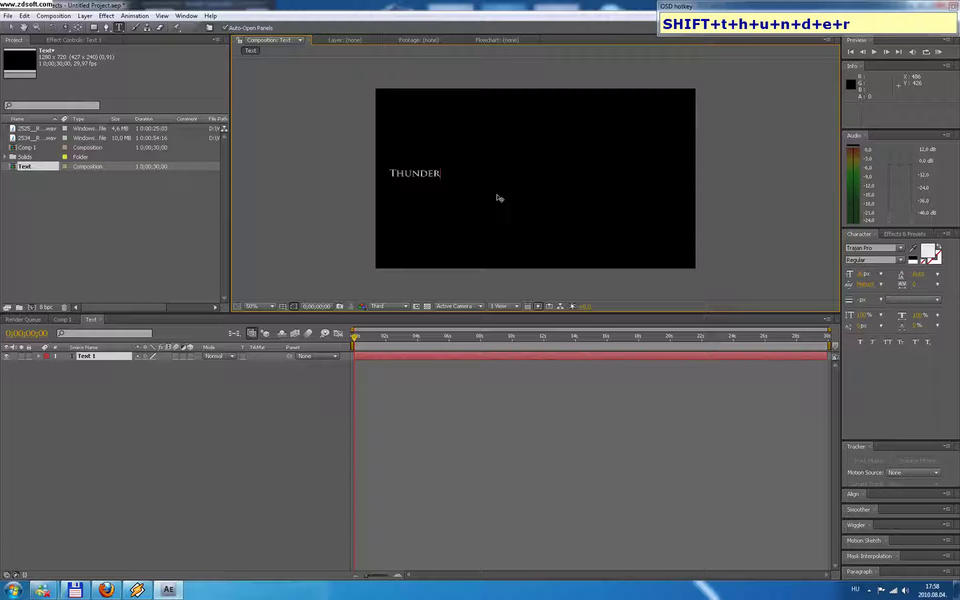
text(s+t+o+r+m)
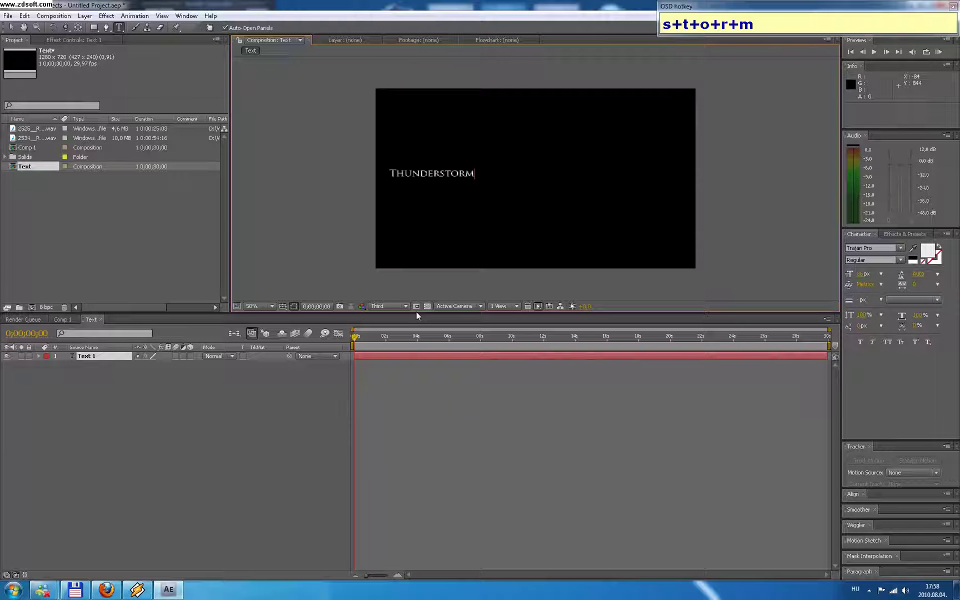
drag(408, 312, 916, 240)
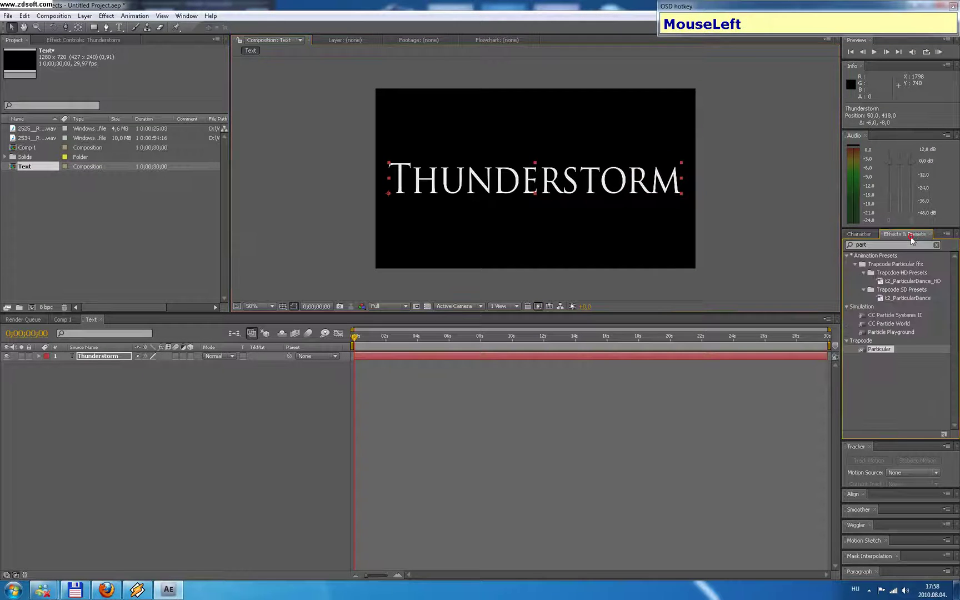
Step: Apply a Ramp gradient fill and a Bevel Alpha edge to the Thunderstorm title
text(r+a+m+p)
drag(865, 267, 840, 272)
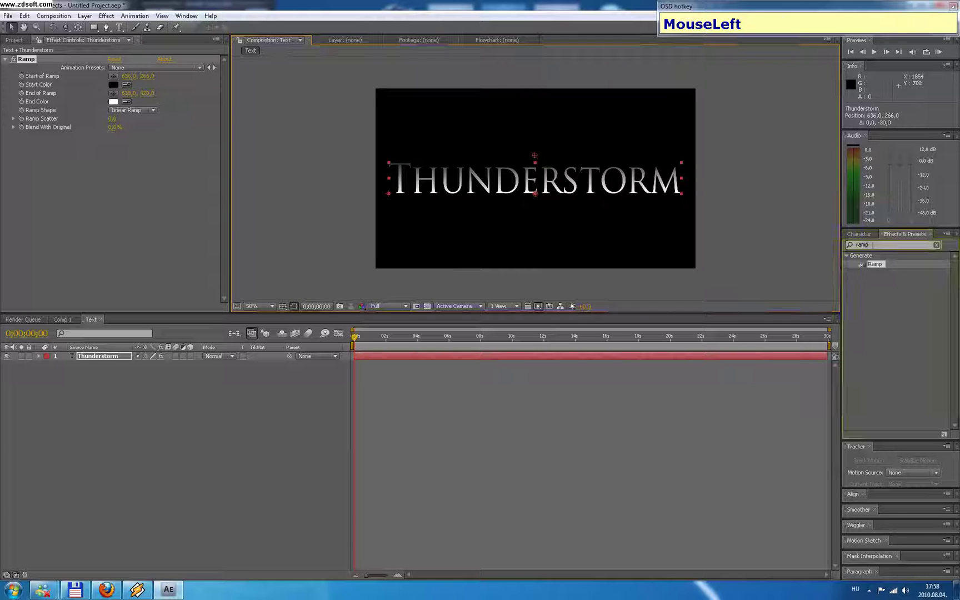
text(b+e+v)
drag(891, 321, 136, 247)
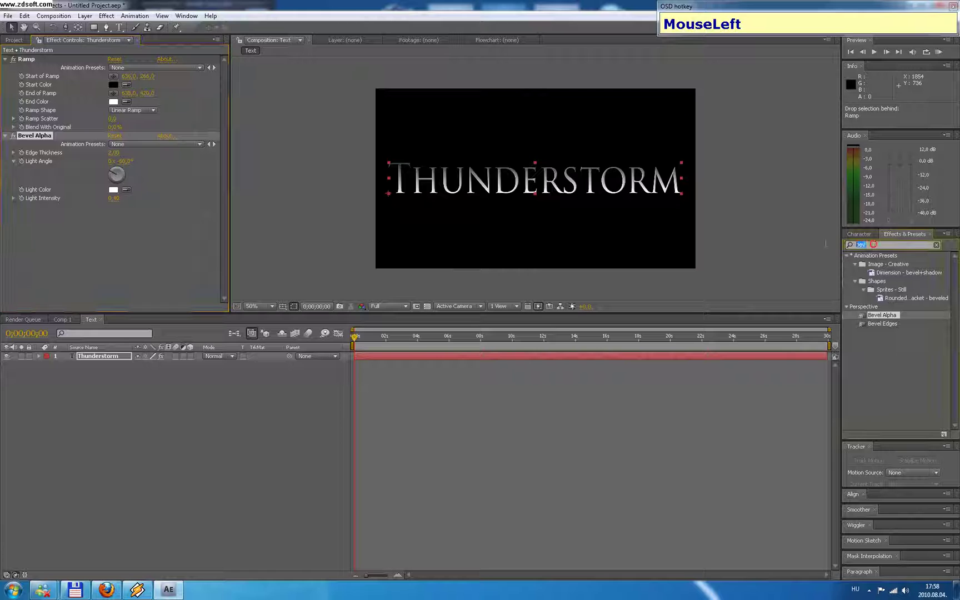
Step: Add a Glow effect to the title and set its Glow Intensity
text(MouseLeft+g+l+o+w)
drag(862, 432, 103, 253)
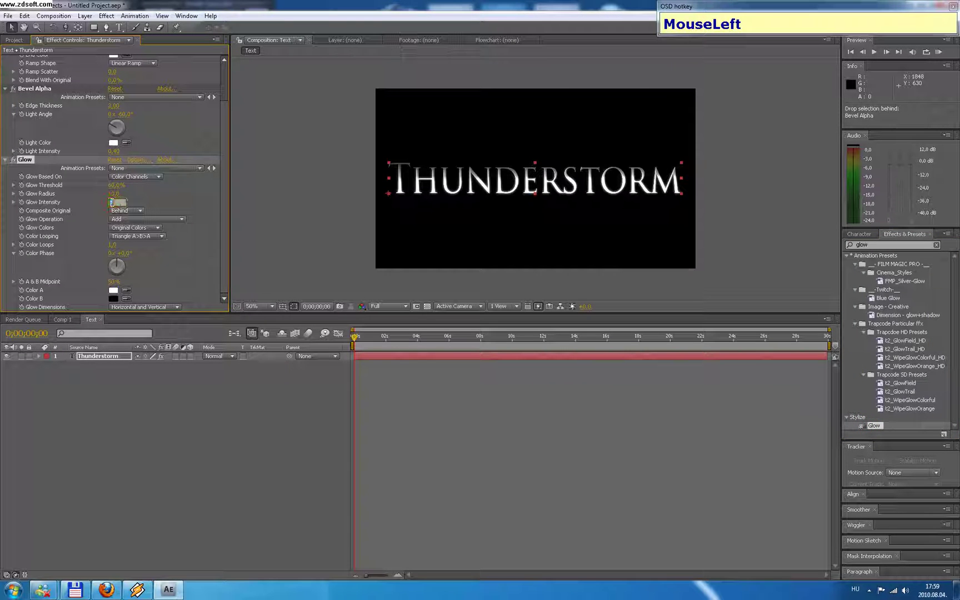
key(KP_3)
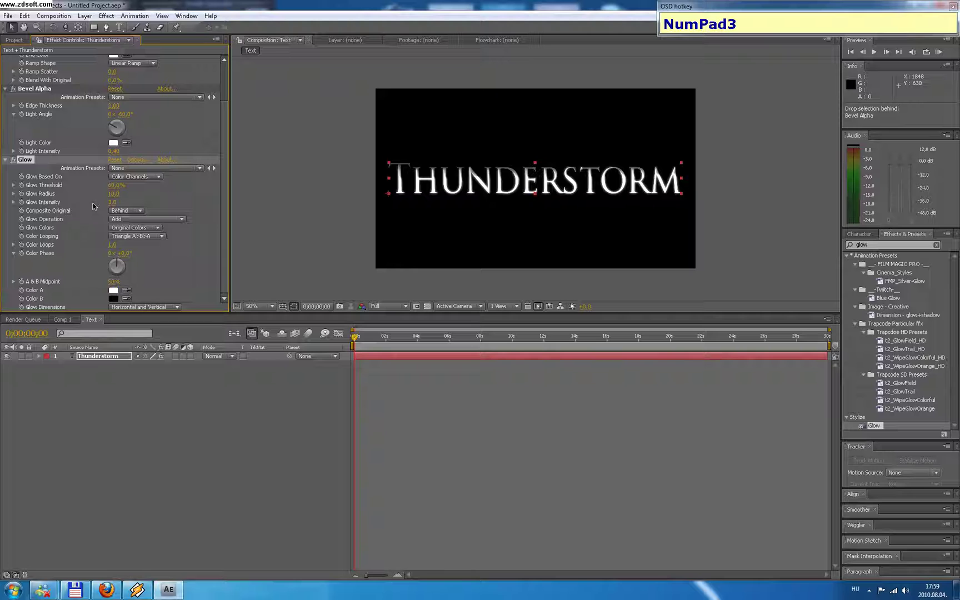
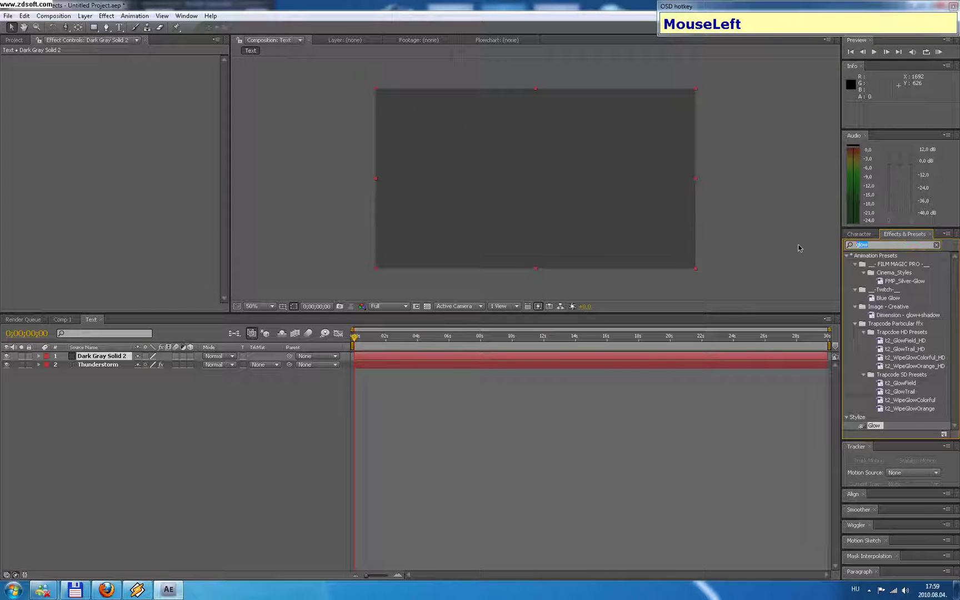
Step: Apply Fractal Noise and CC Vector Blur to the gray solid for wispy clouds
text(f+r+a+c+t)
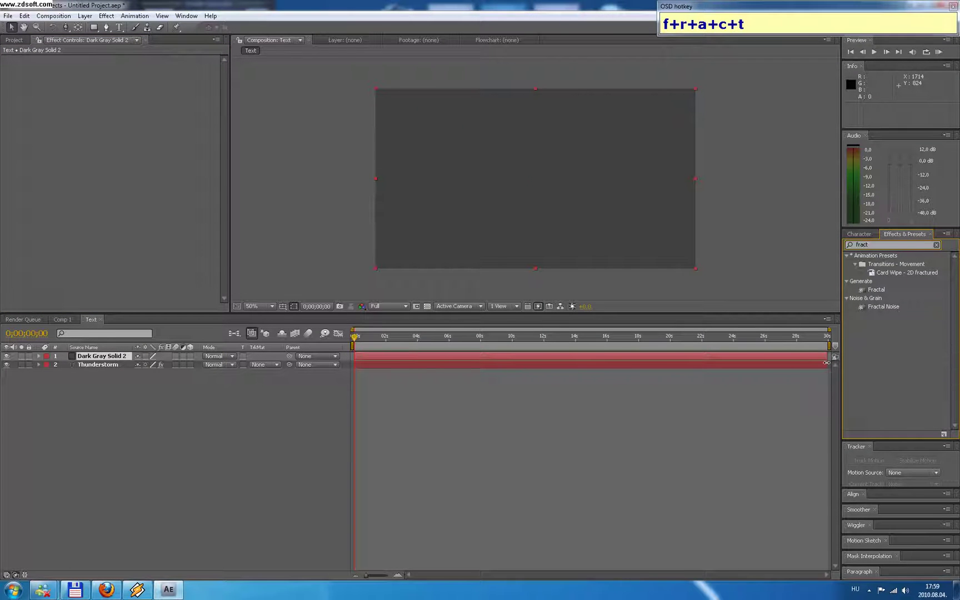
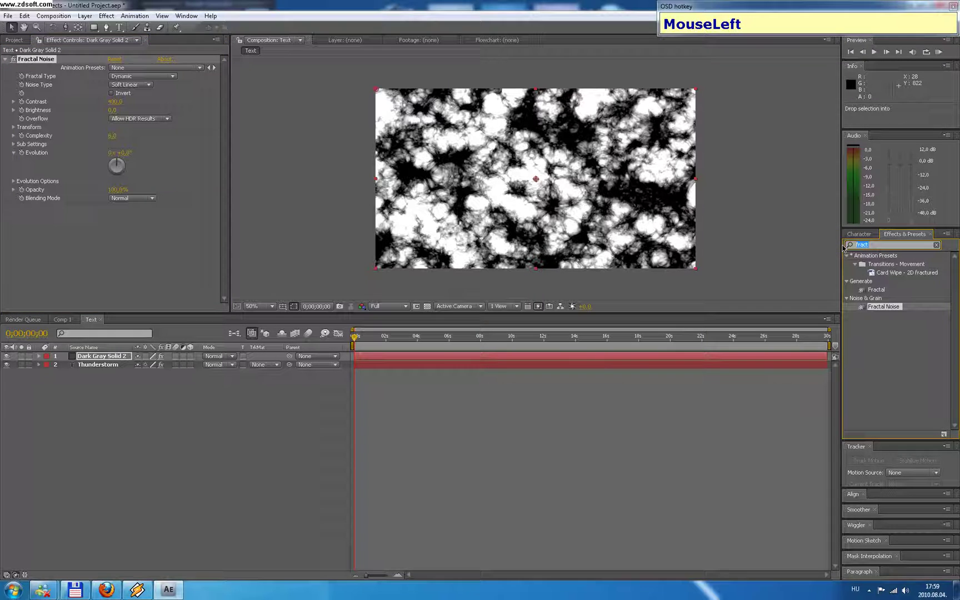
text(v+e+c+t)
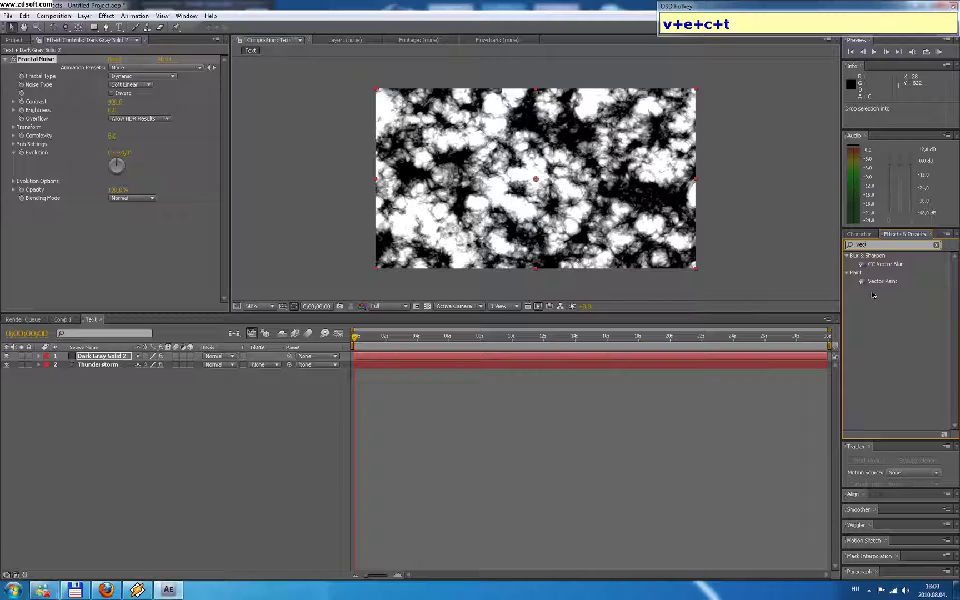
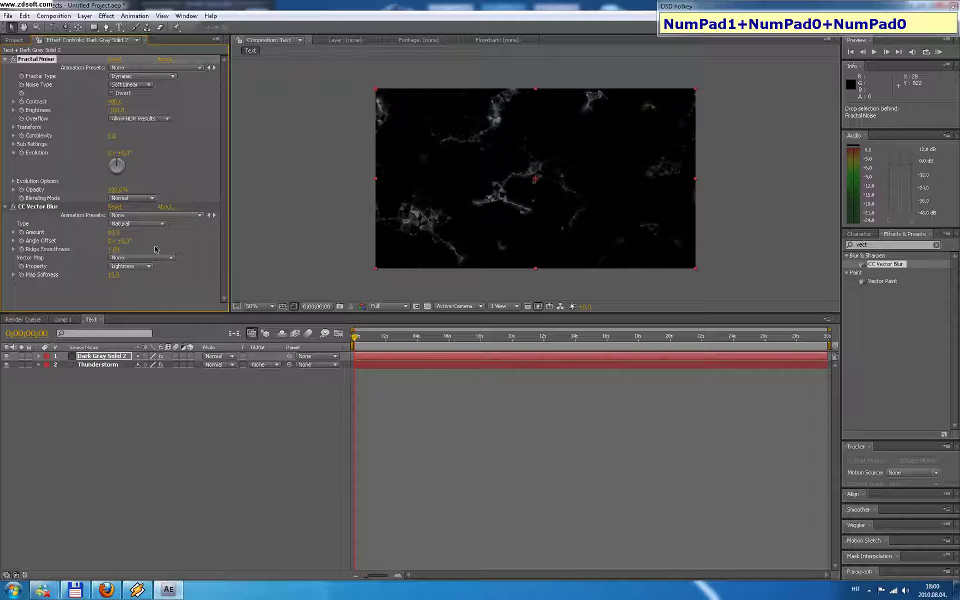
Step: Tint the cloud wisps cyan and add a Glow with its intensity set
click(6, 207)
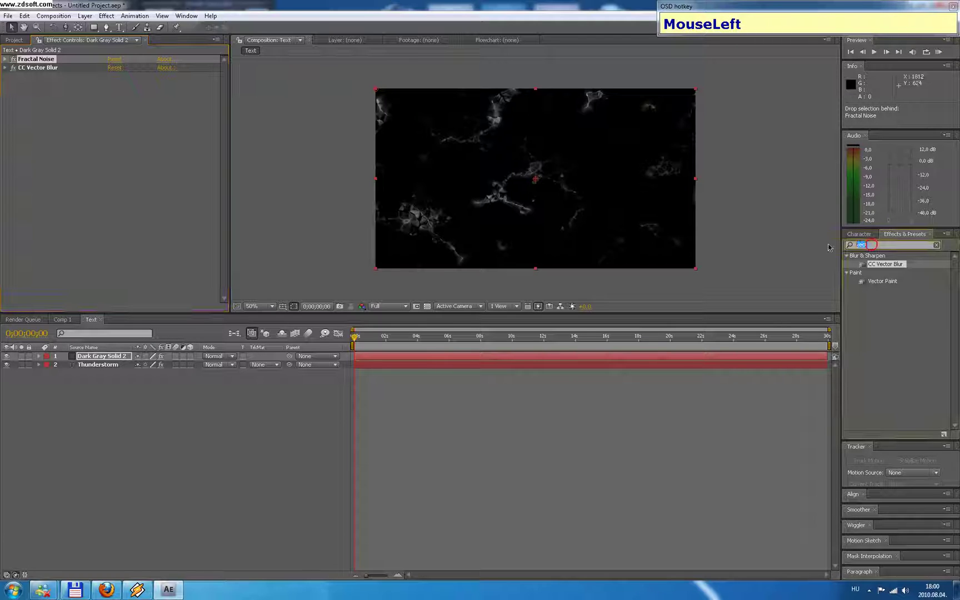
text(t+i+n+t)
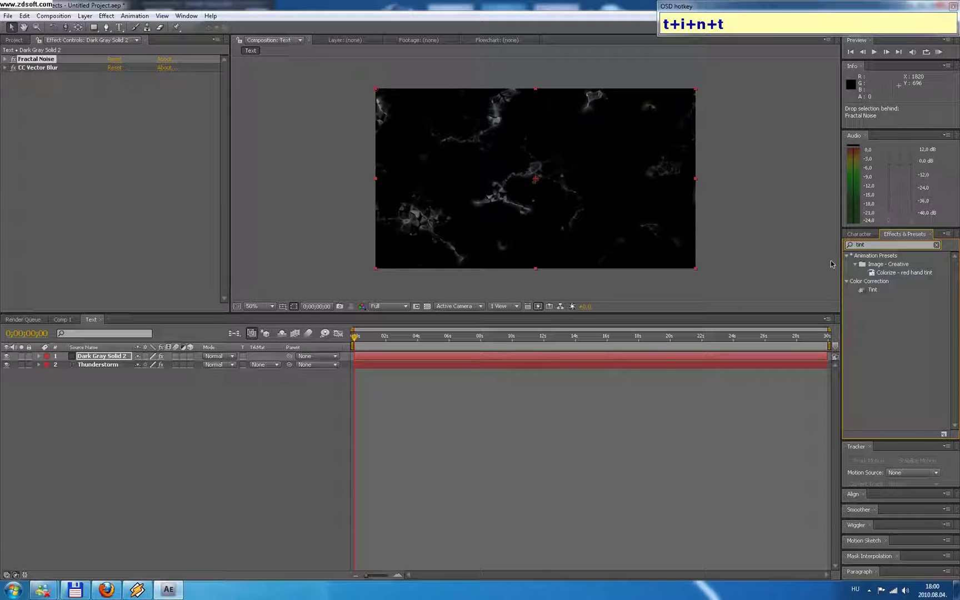
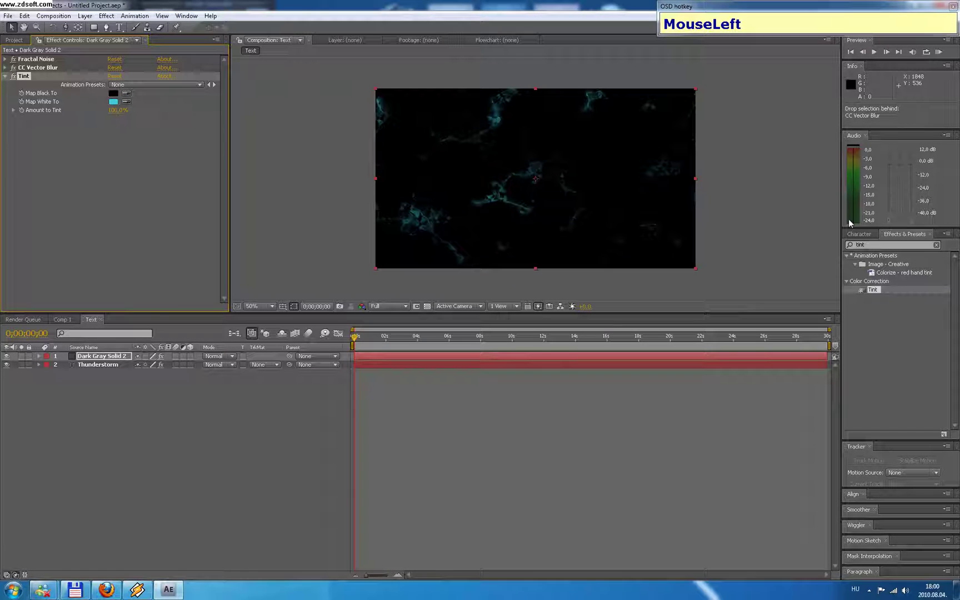
text(MouseLeft+g+l+o+w)
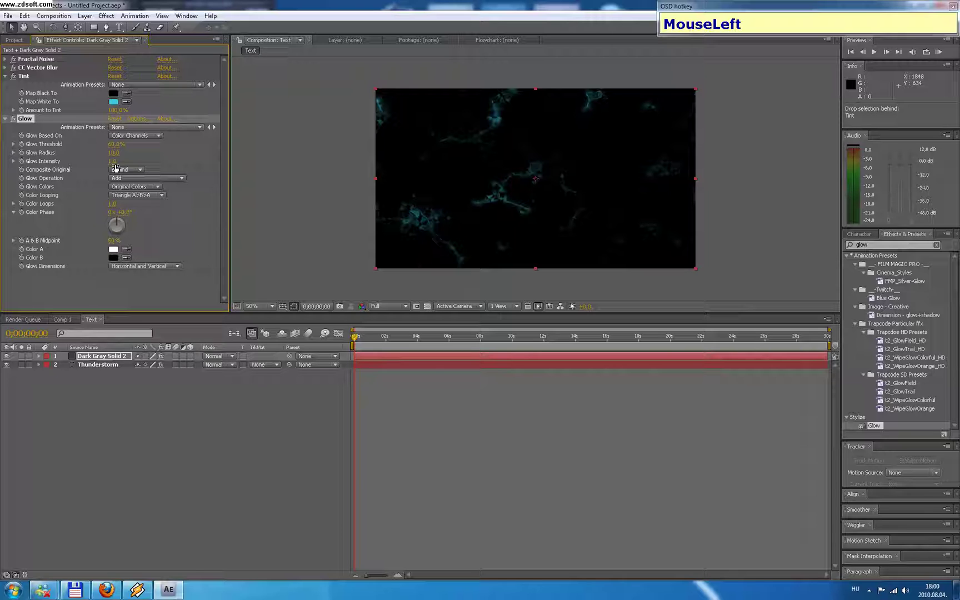
key(KP_3)
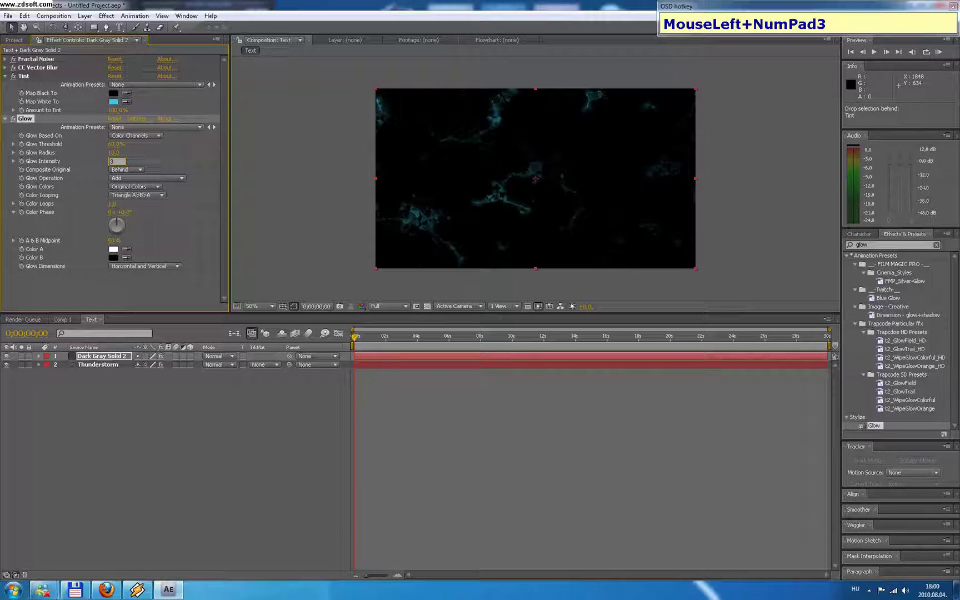
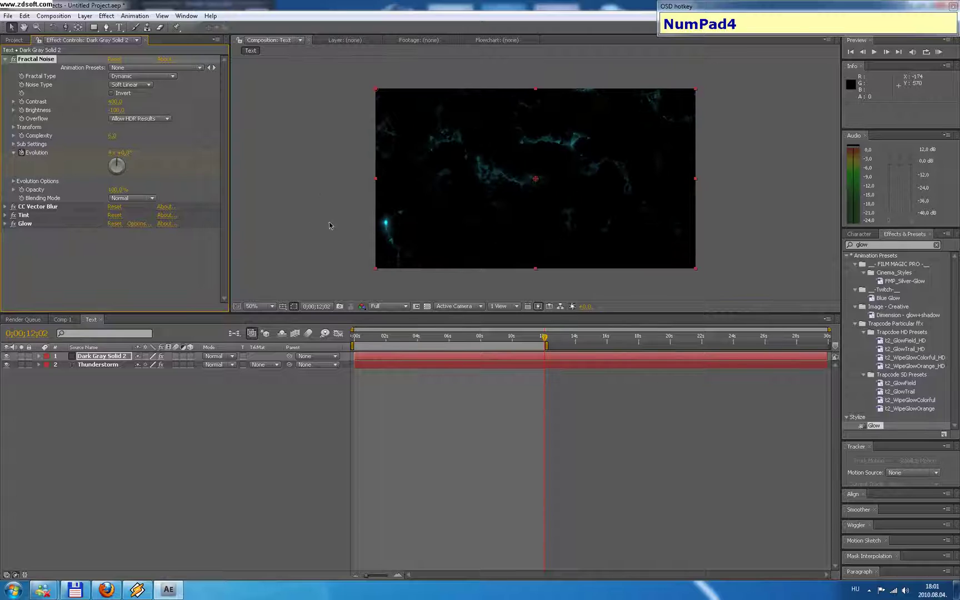
Step: Set the cloud Fractal Noise Evolution and lower its Brightness to darken the clouds
click(521, 338)
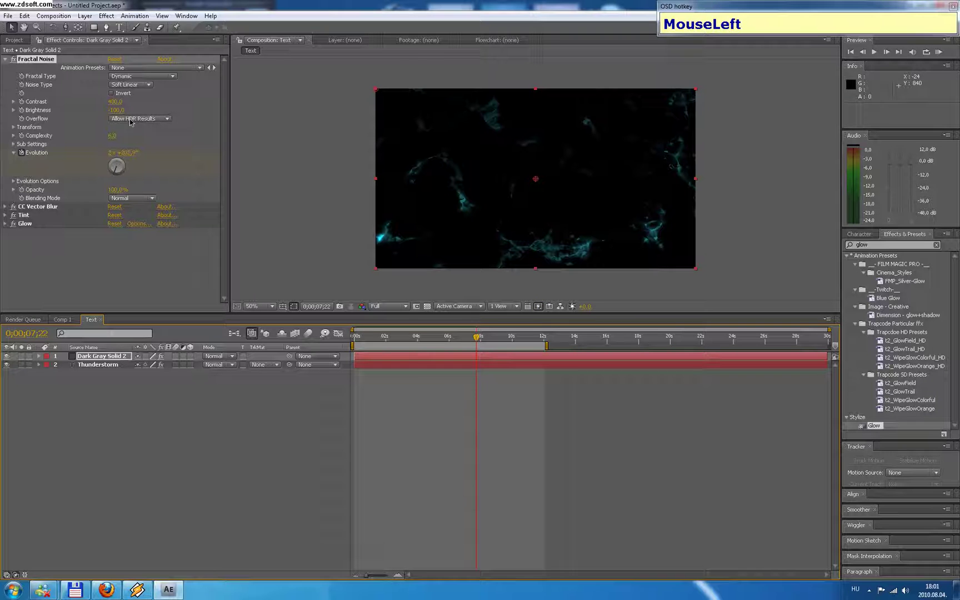
key(KP_0)
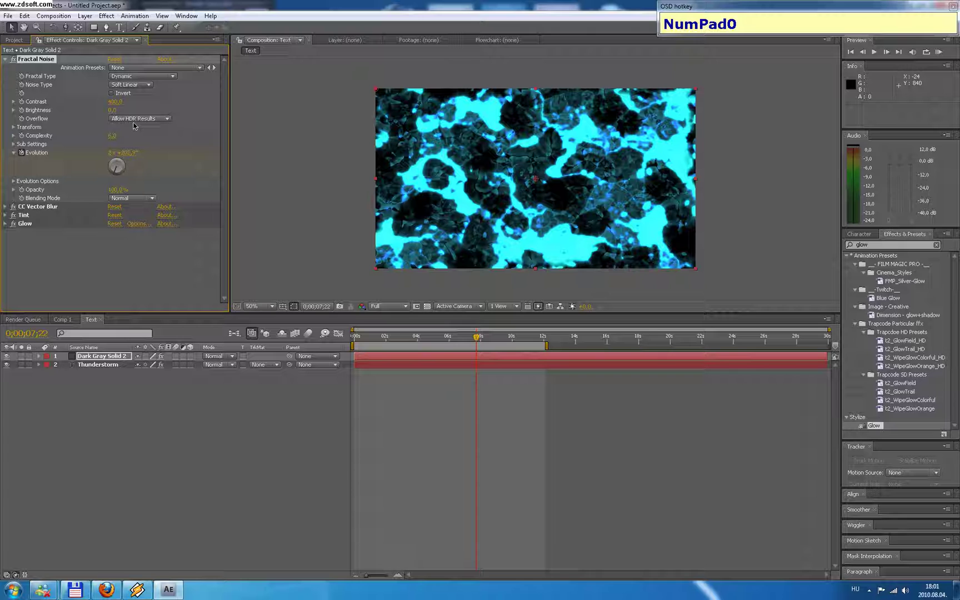
click(161, 418)
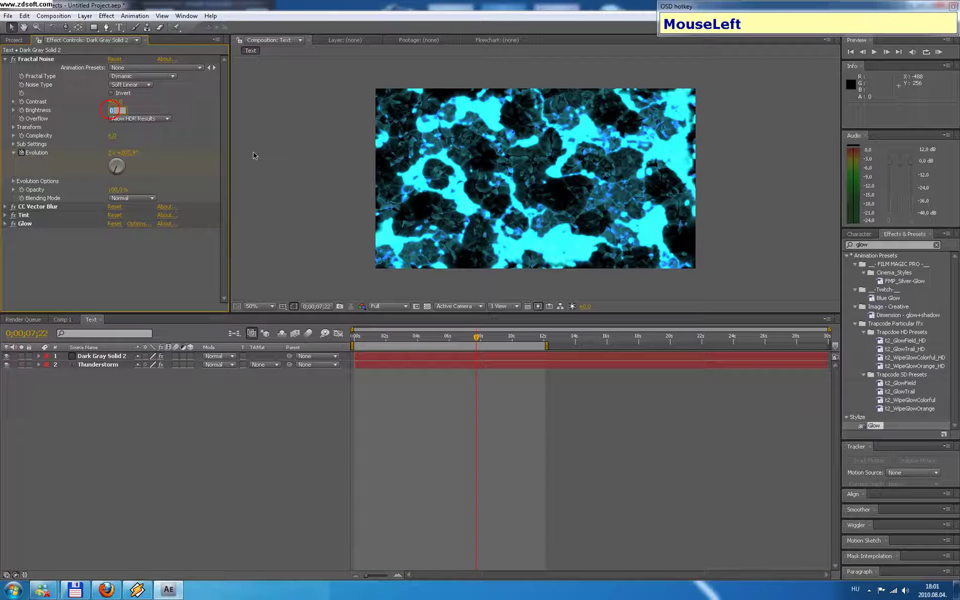
key(KP_5)
key(KP_0)
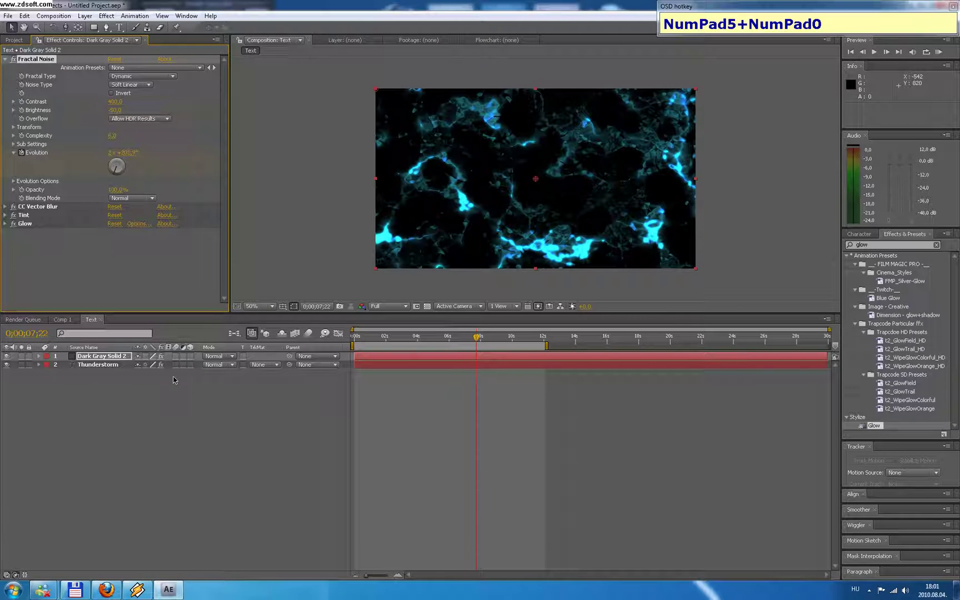
Step: Scrub the time indicator to a later moment in the composition
drag(234, 369, 81, 357)
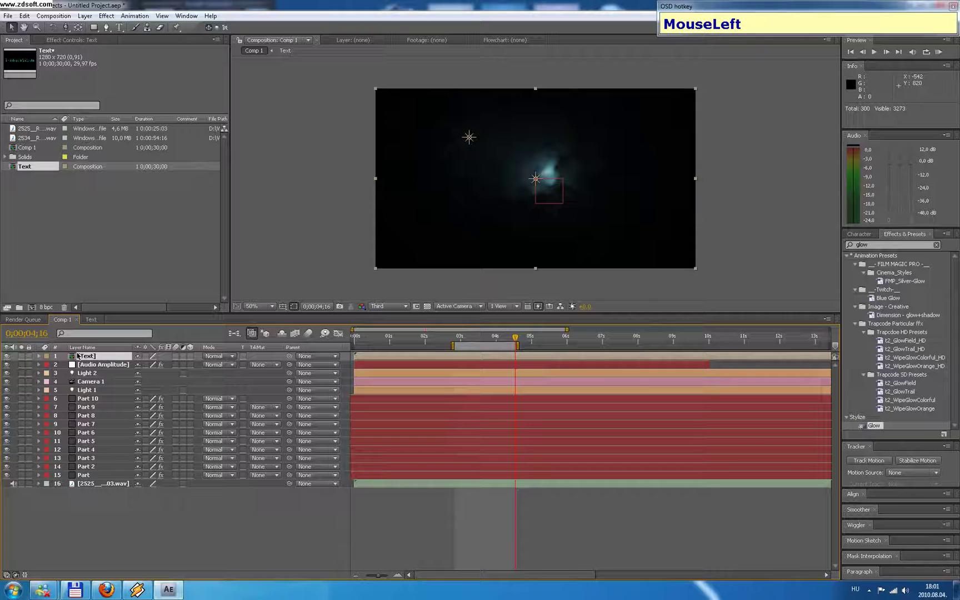
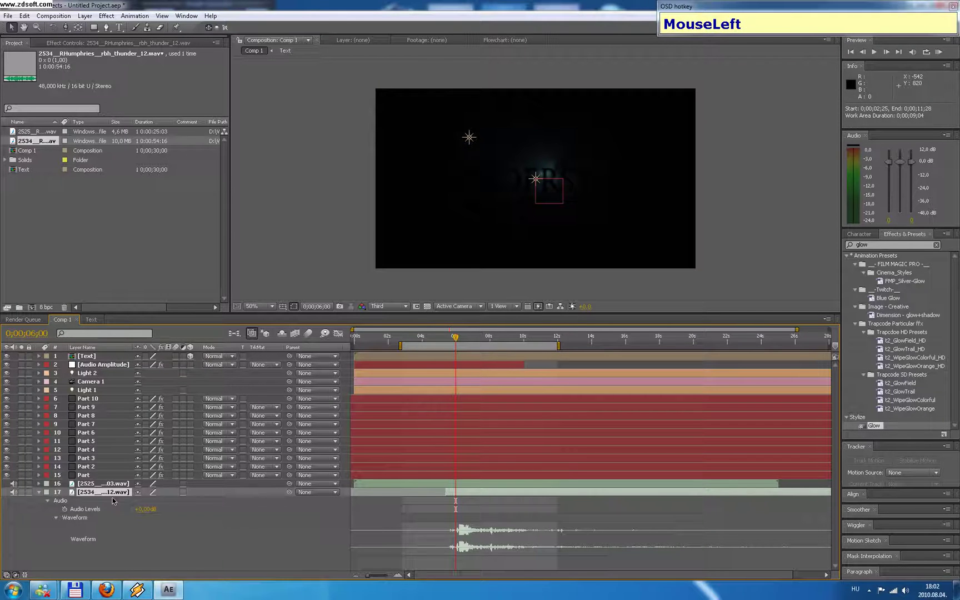
Step: Bring up the thunder audio layer's menu for Convert Audio to Keyframes
right_click(111, 495)
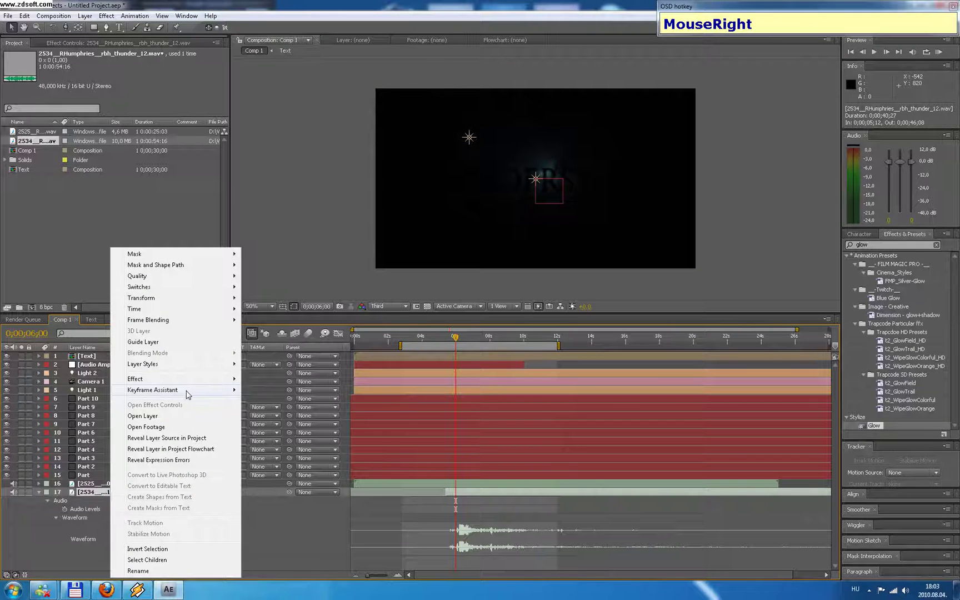
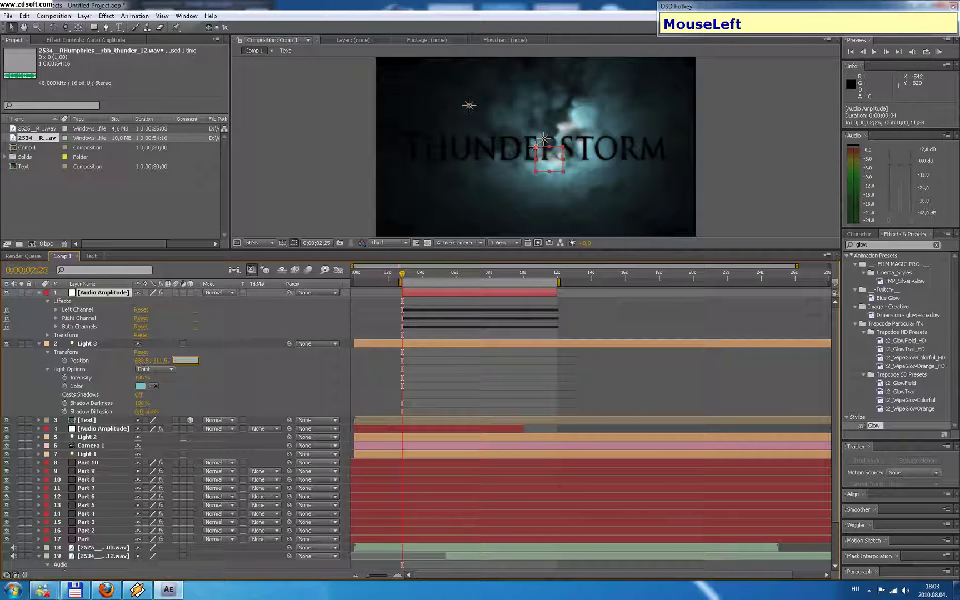
Step: Set Light 3's Position Z depth to -1200
key(KP_1)
key(KP_2)
key(KP_0)
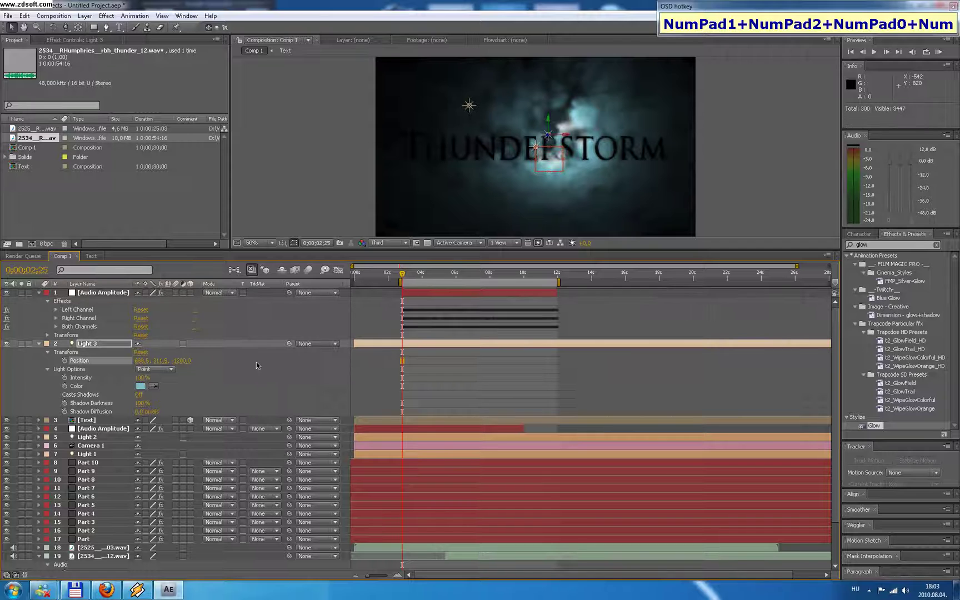
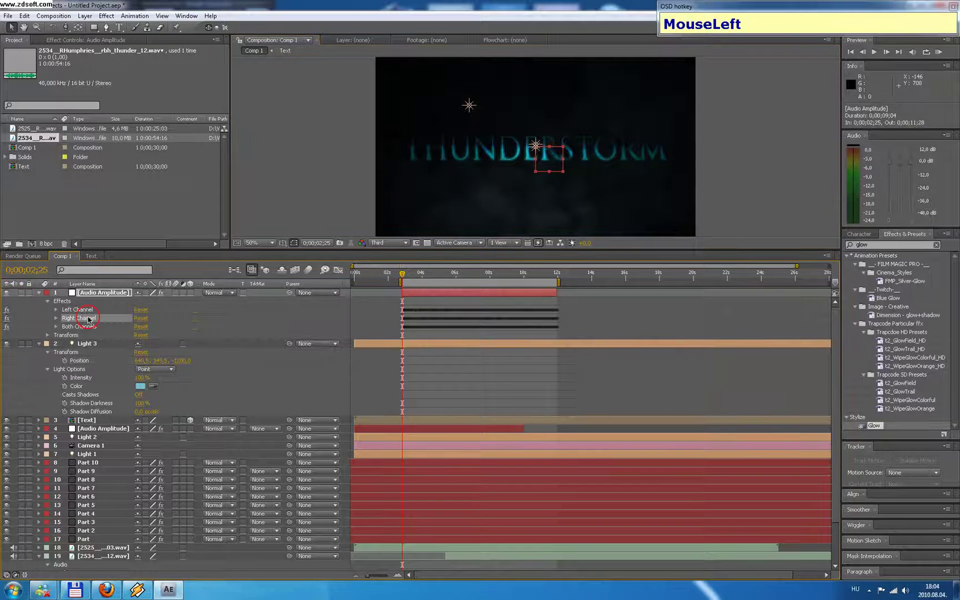
Step: Delete the Right Channel amplitude effect and retype Light 3's depth value
key(Delete)
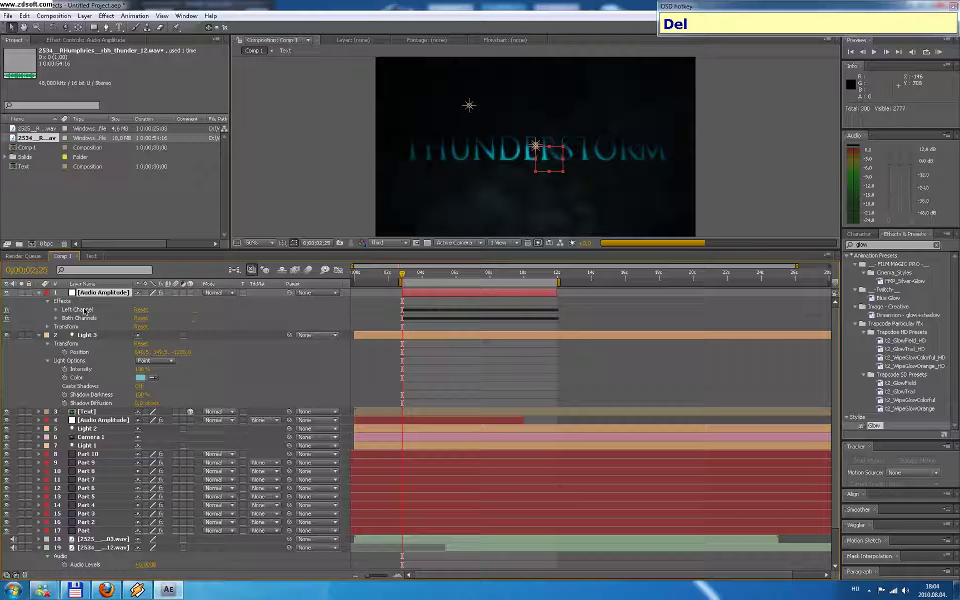
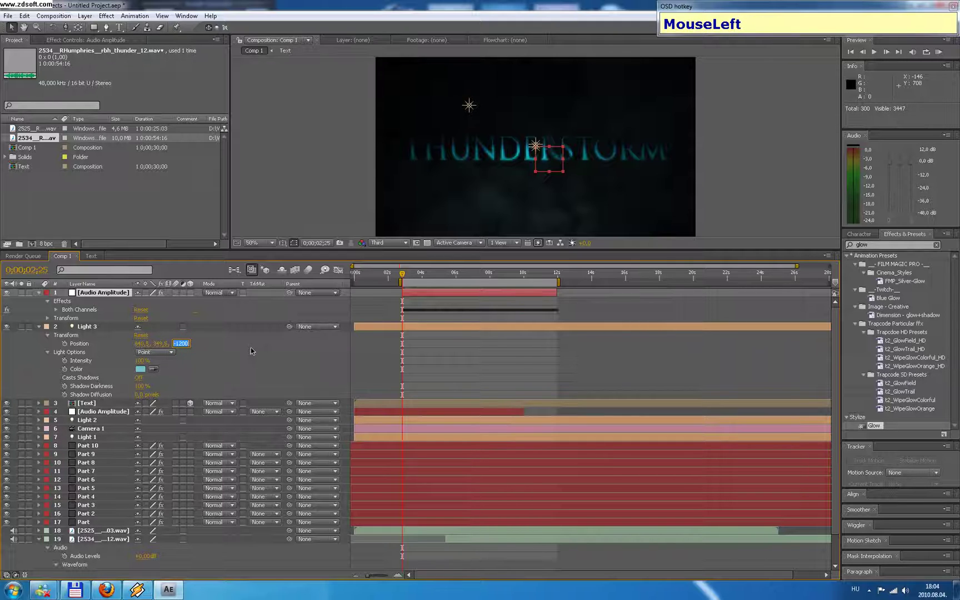
key(KP_1)
key(KP_0)
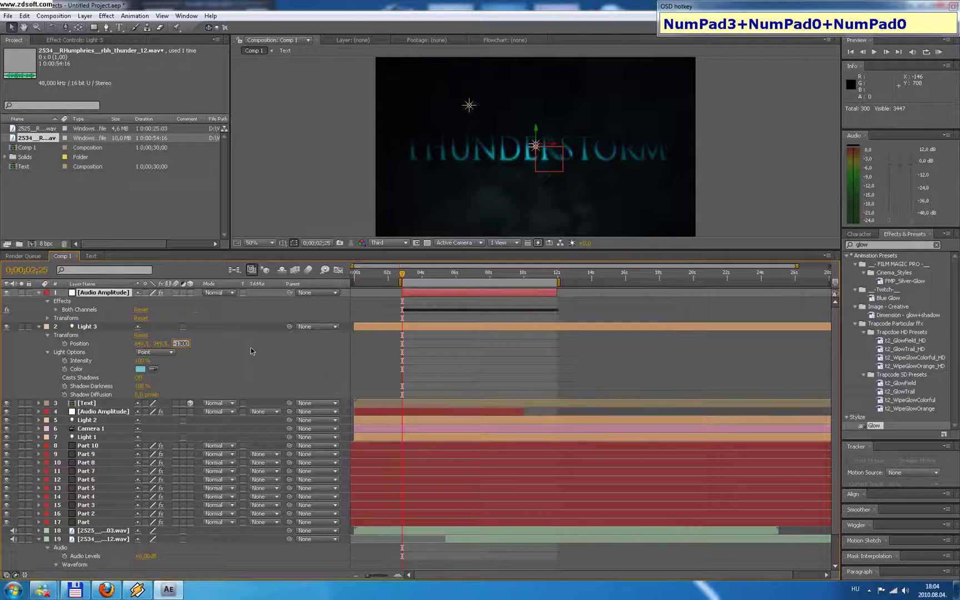
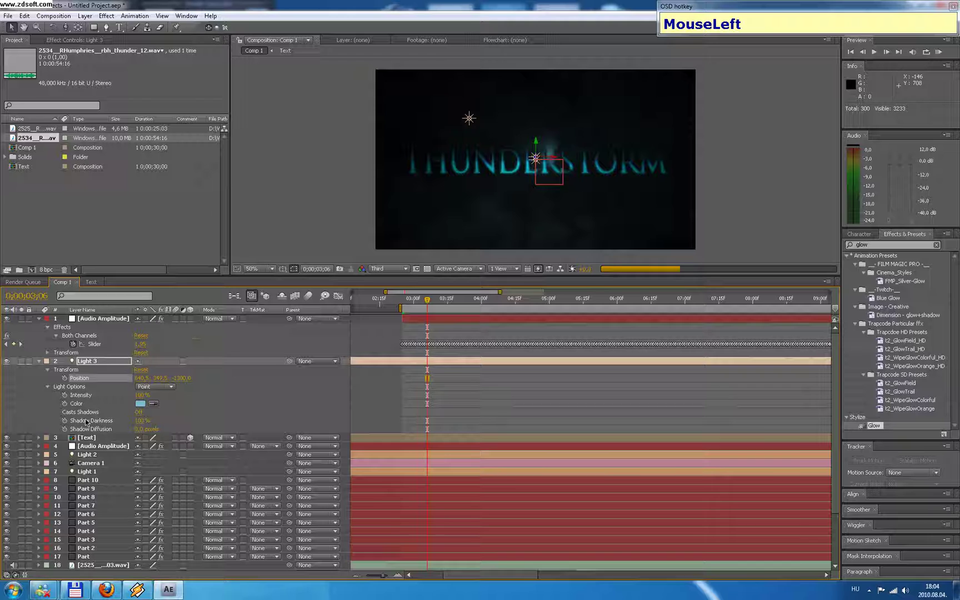
Step: Link Light 3's Intensity to the Both Channels Slider multiplied by 3 via an expression
click(67, 396)
drag(167, 407, 98, 346)
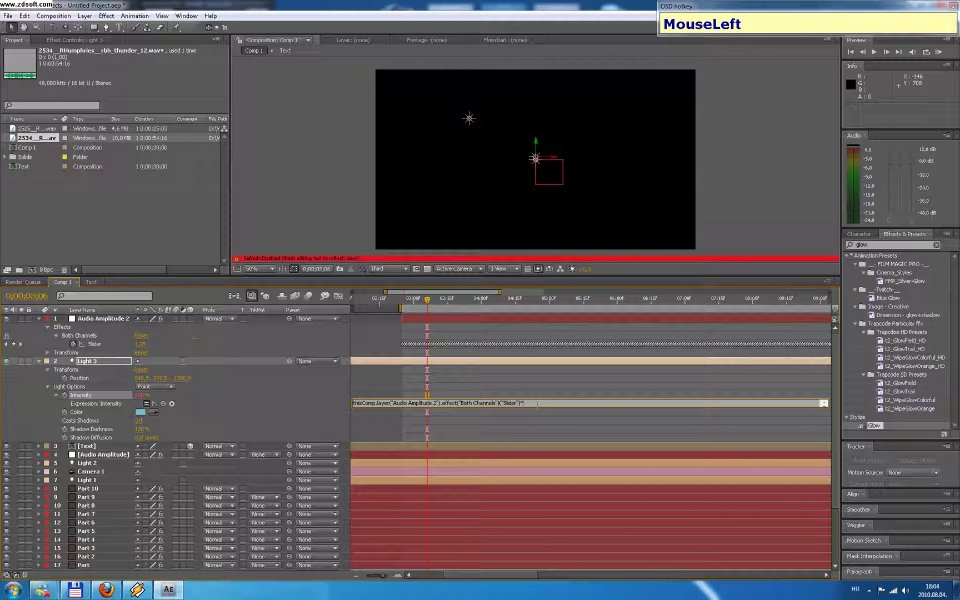
key(3)
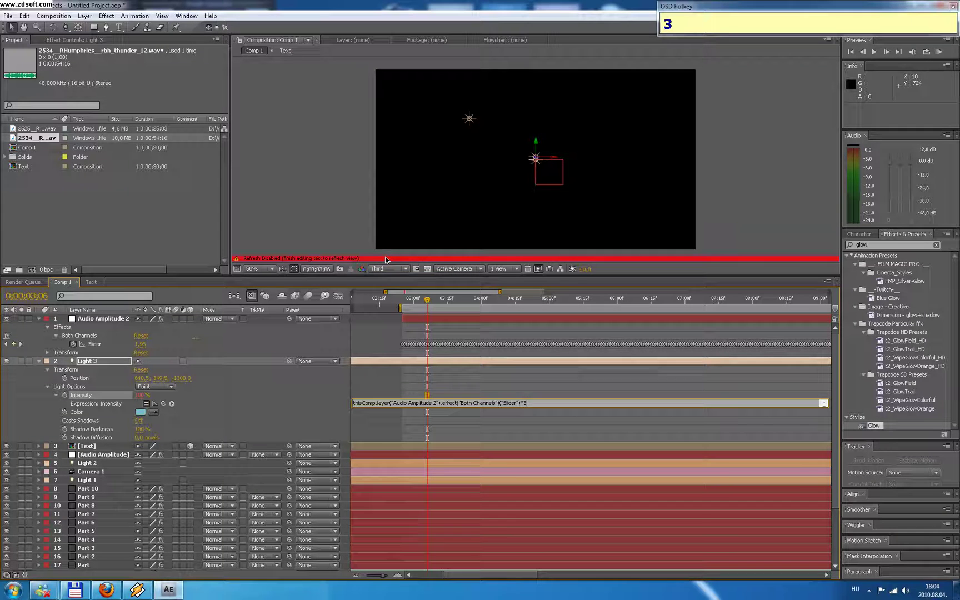
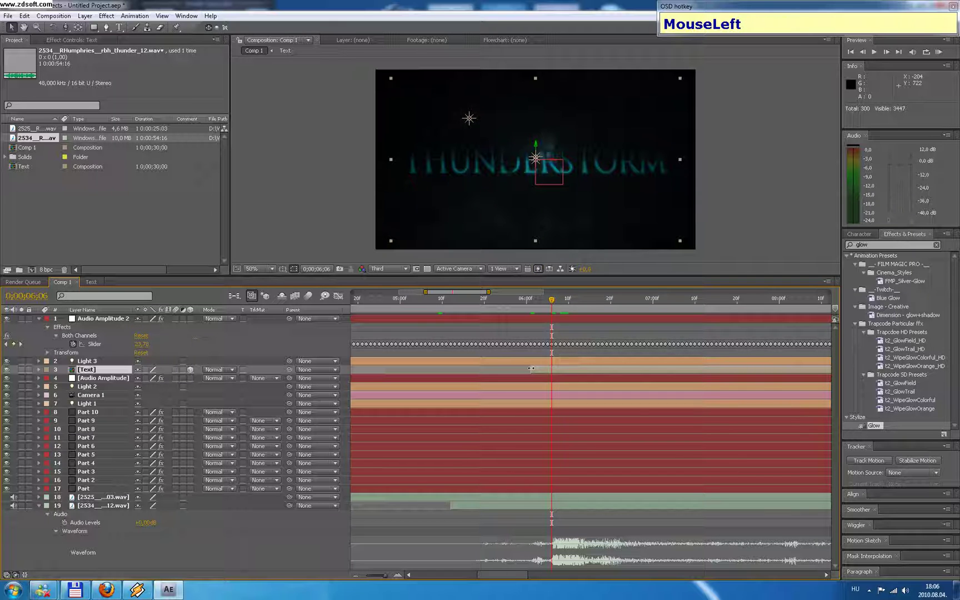
Step: Keyframe the Text layer's Opacity from 100% down to 0% around six seconds
key(t)
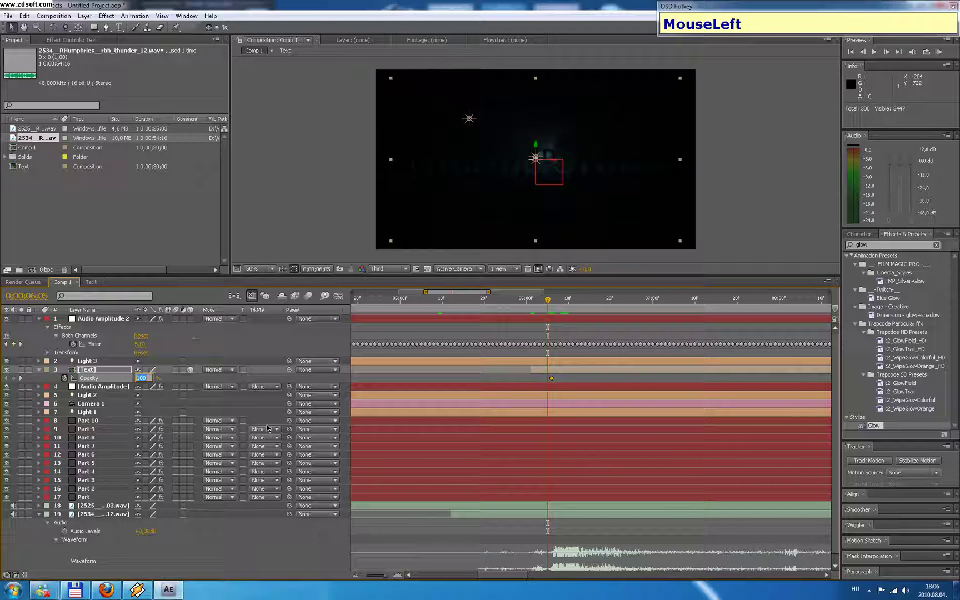
key(KP_0)
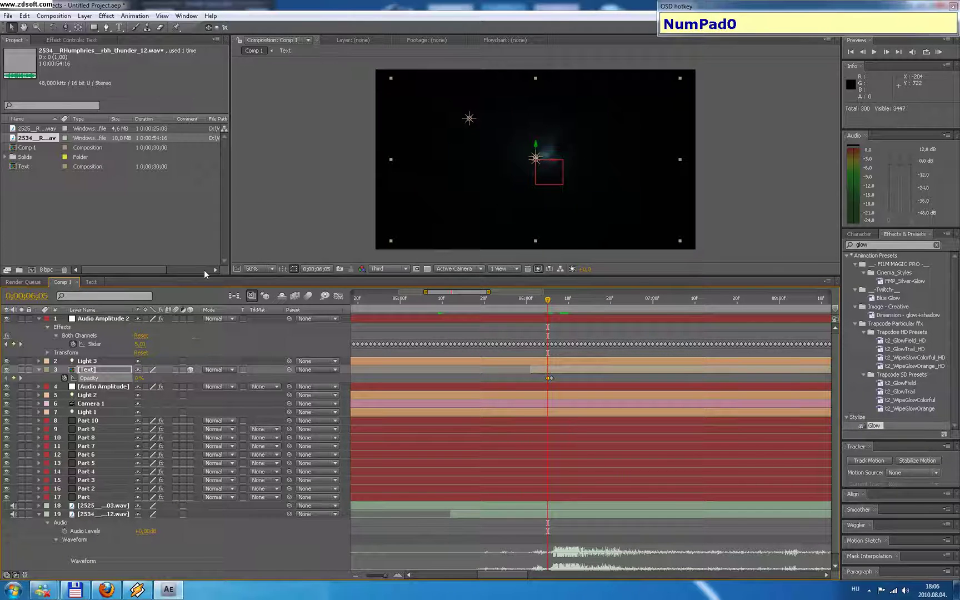
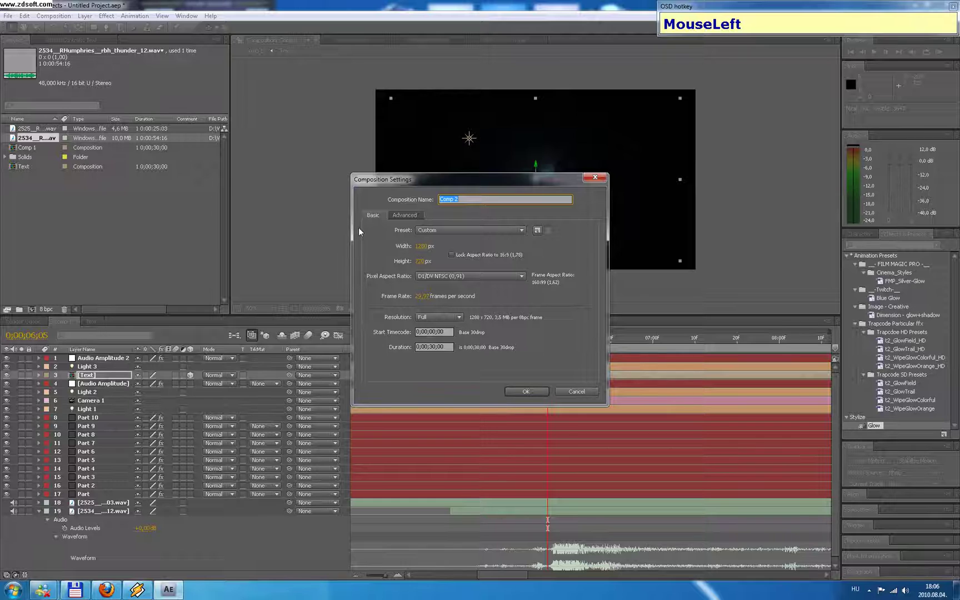
Step: Confirm the 1280×720 Comp 2 settings and start a text layer in its viewer
key(Return)
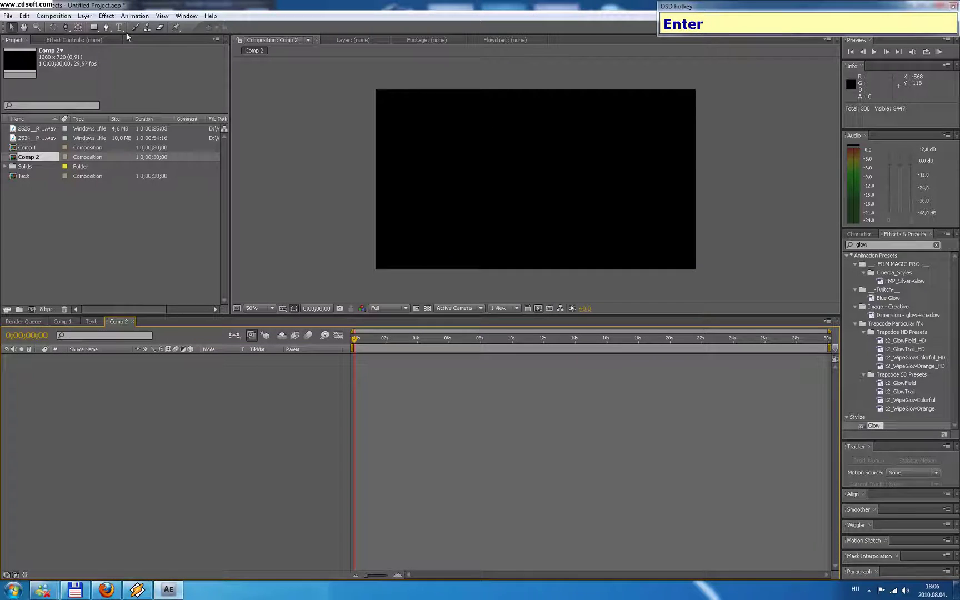
click(122, 32)
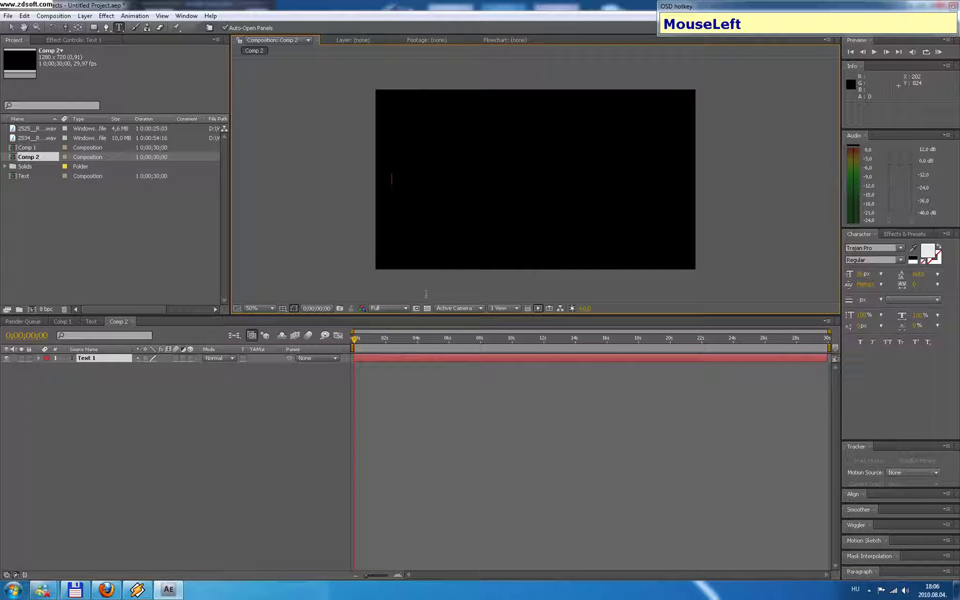